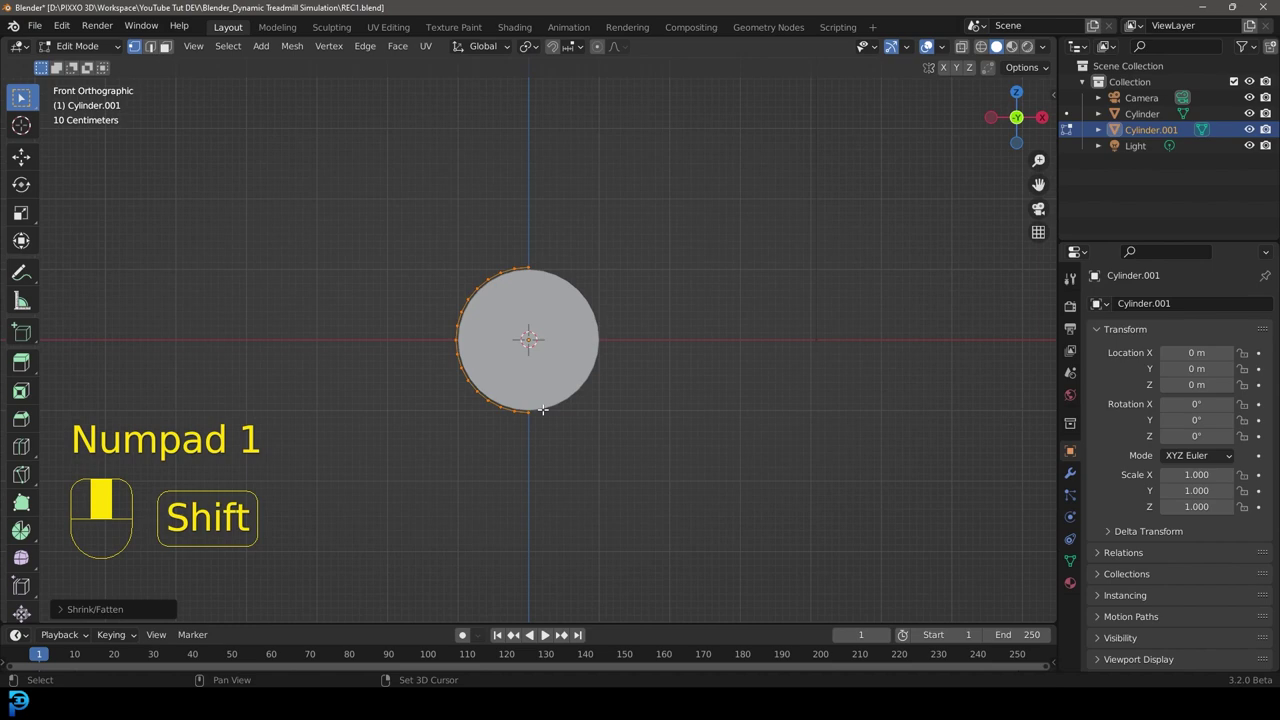
- Delete half of Cylinder.001's circle vertices and begin rotating the remaining half arc
{"action": "key", "text": "shift+d"}
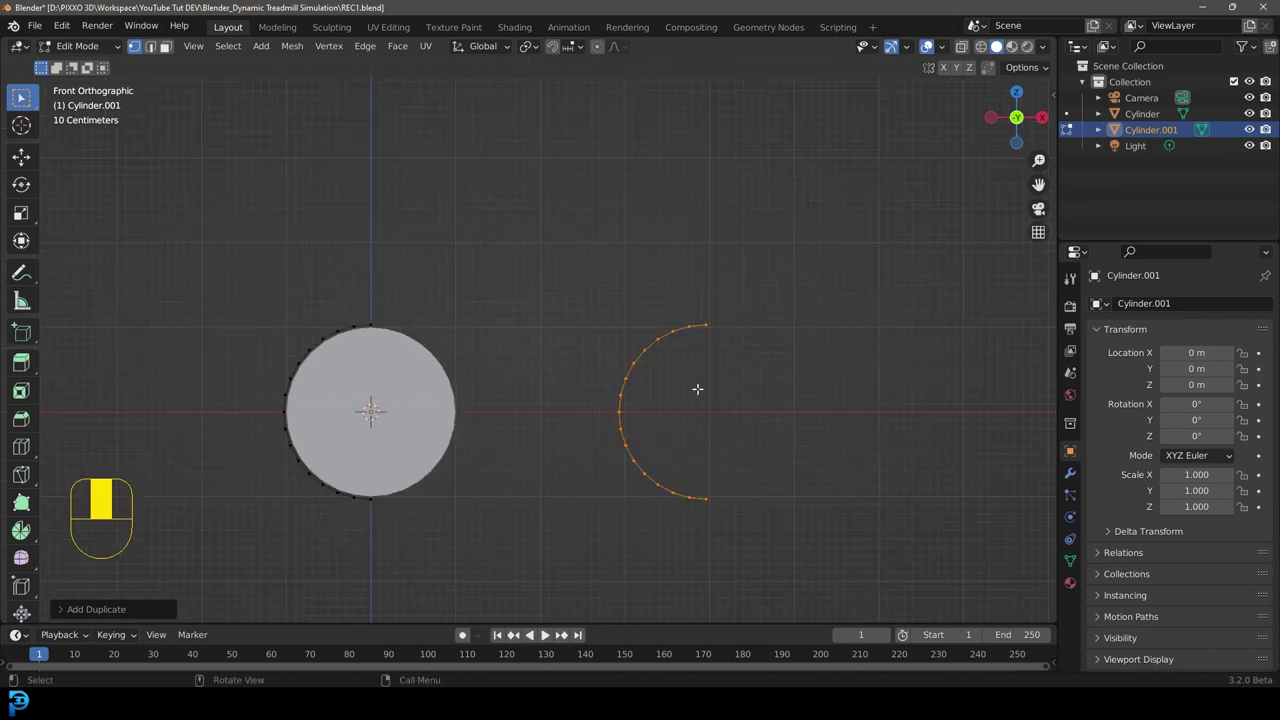
{"action": "key", "text": "r"}
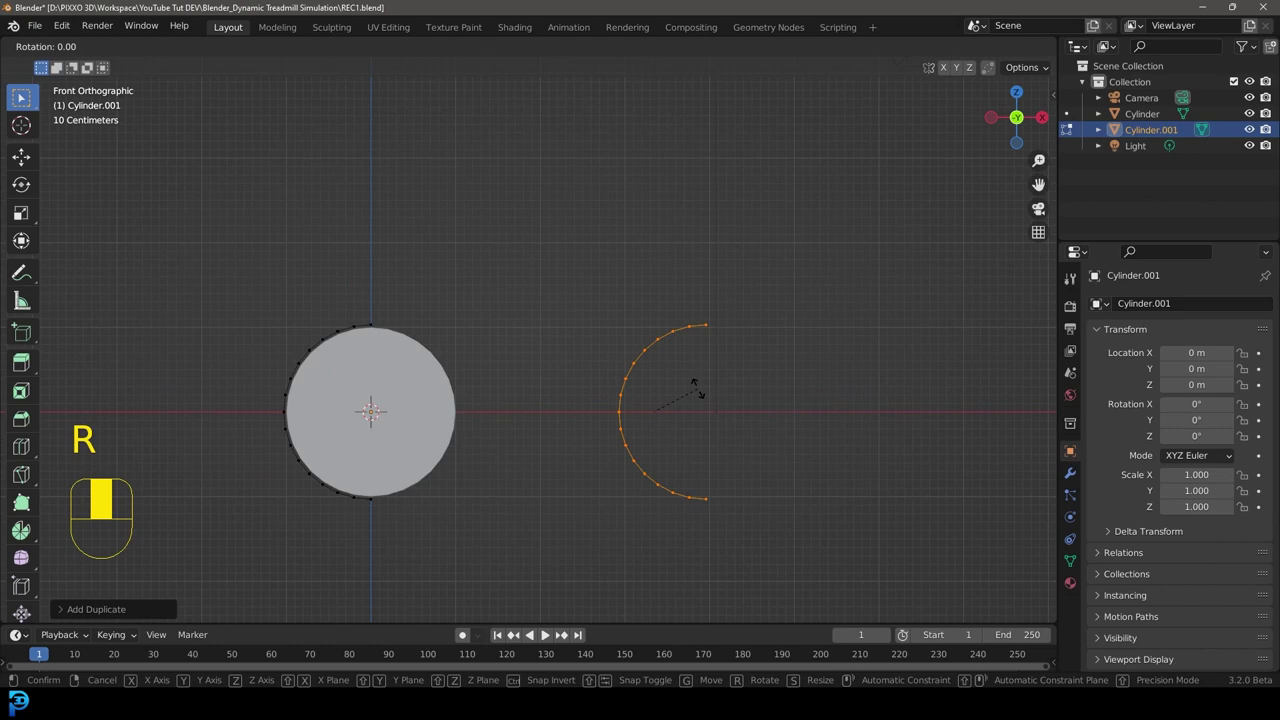
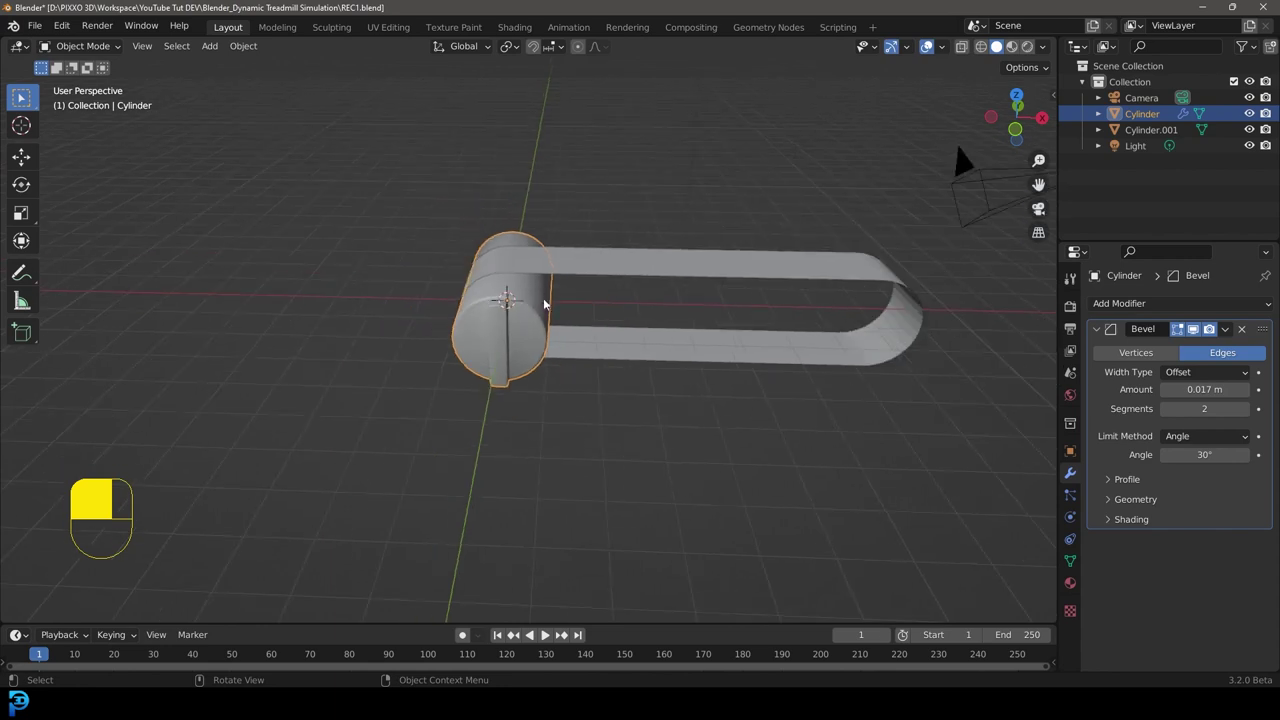
- Duplicate the beveled roller and slide the copy along X to the belt's far end
{"action": "key", "text": "KP_1"}
{"action": "key", "text": "z"}
{"action": "key", "text": "shift+d"}
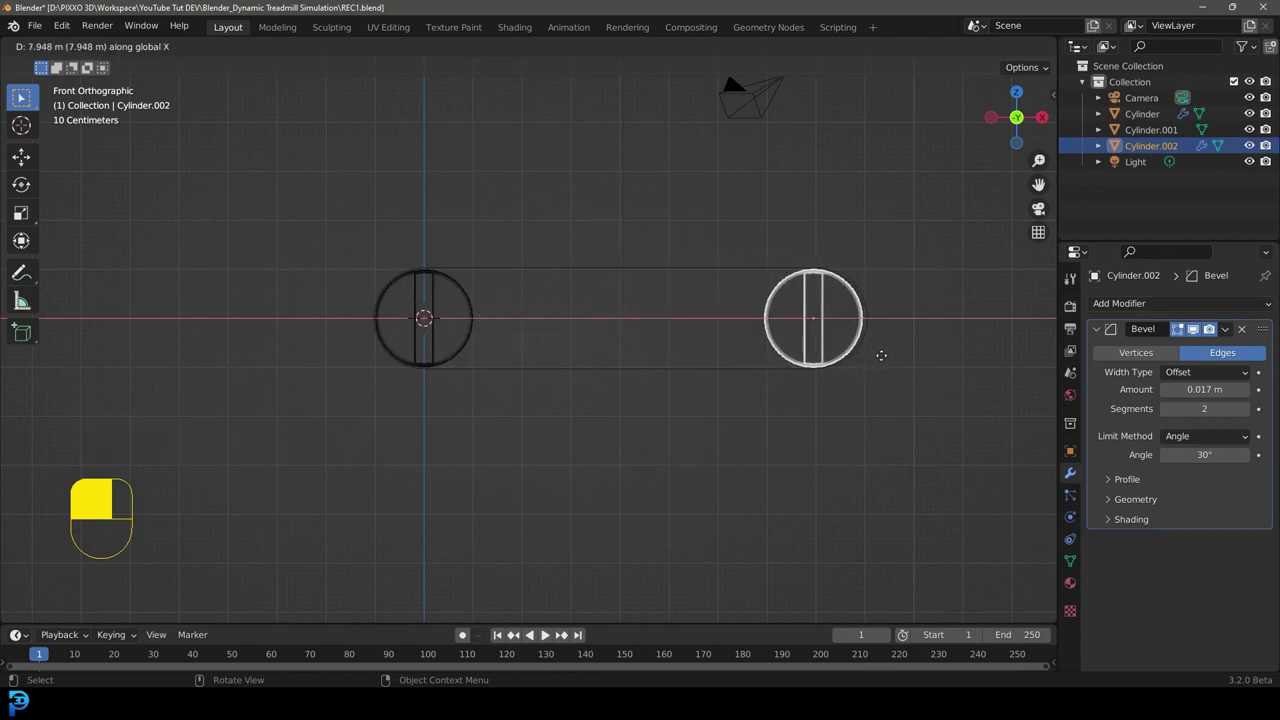
{"action": "key", "text": "z"}
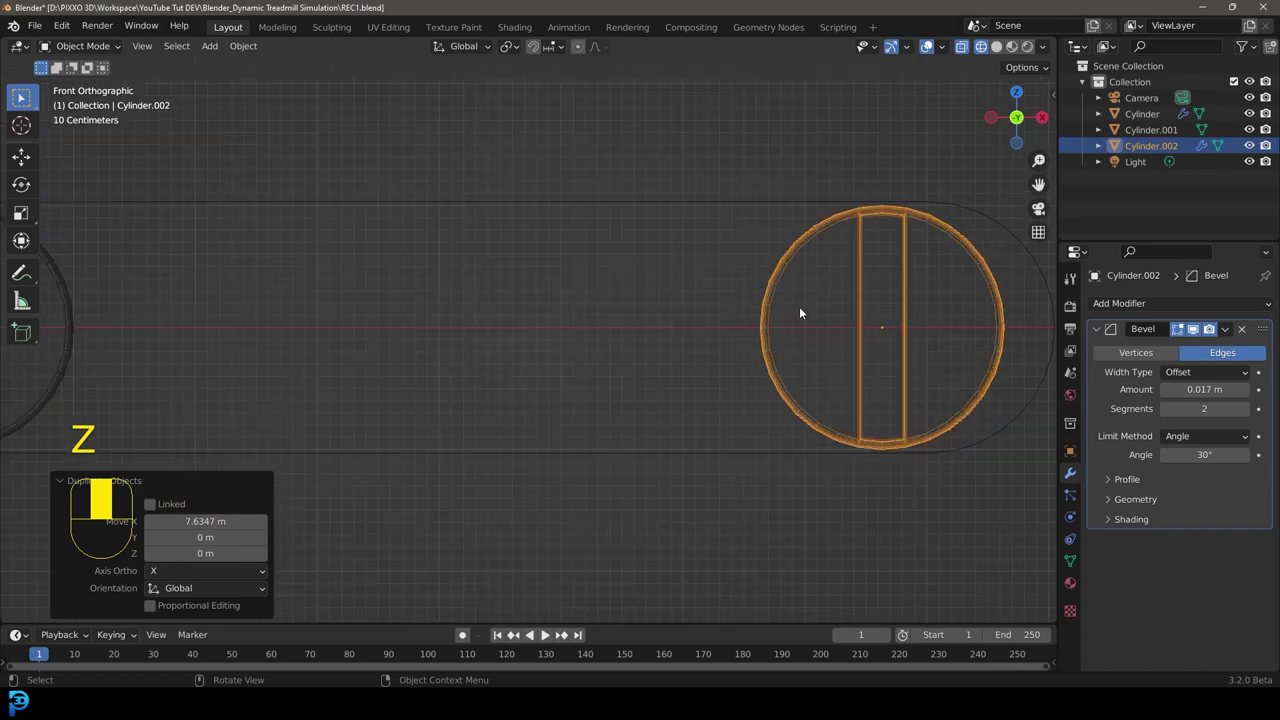
{"action": "key", "text": "z"}
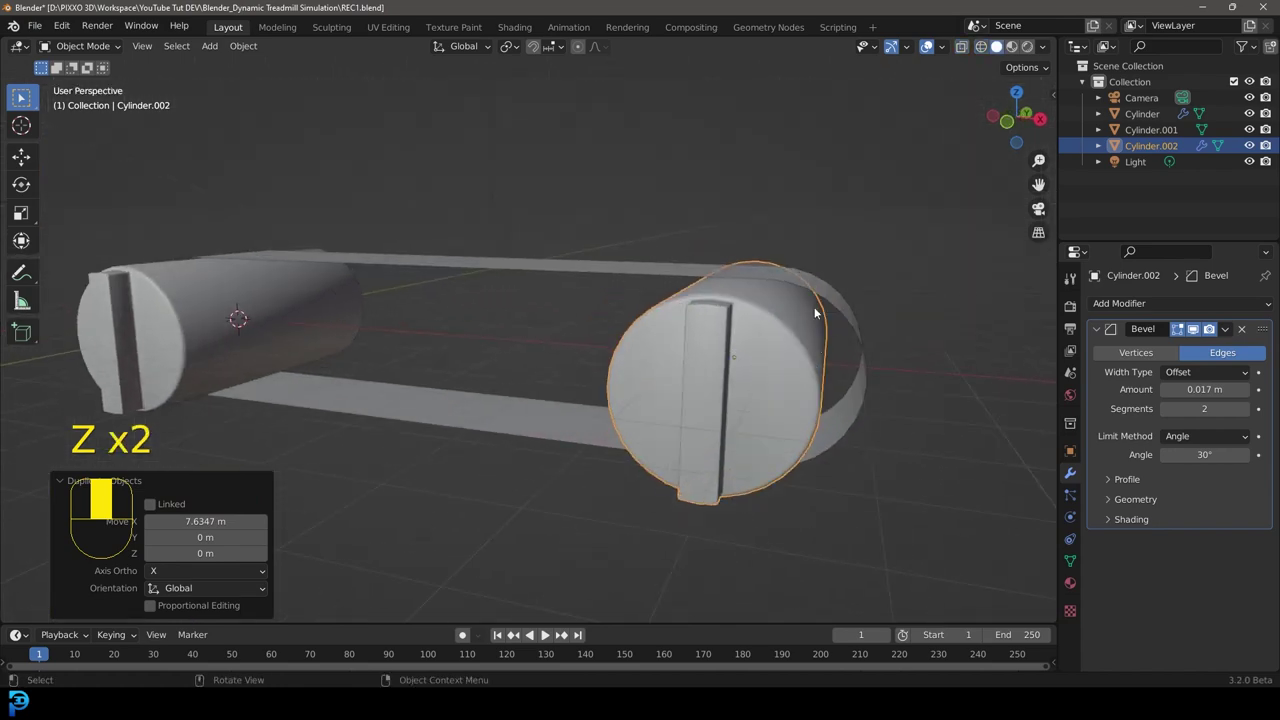
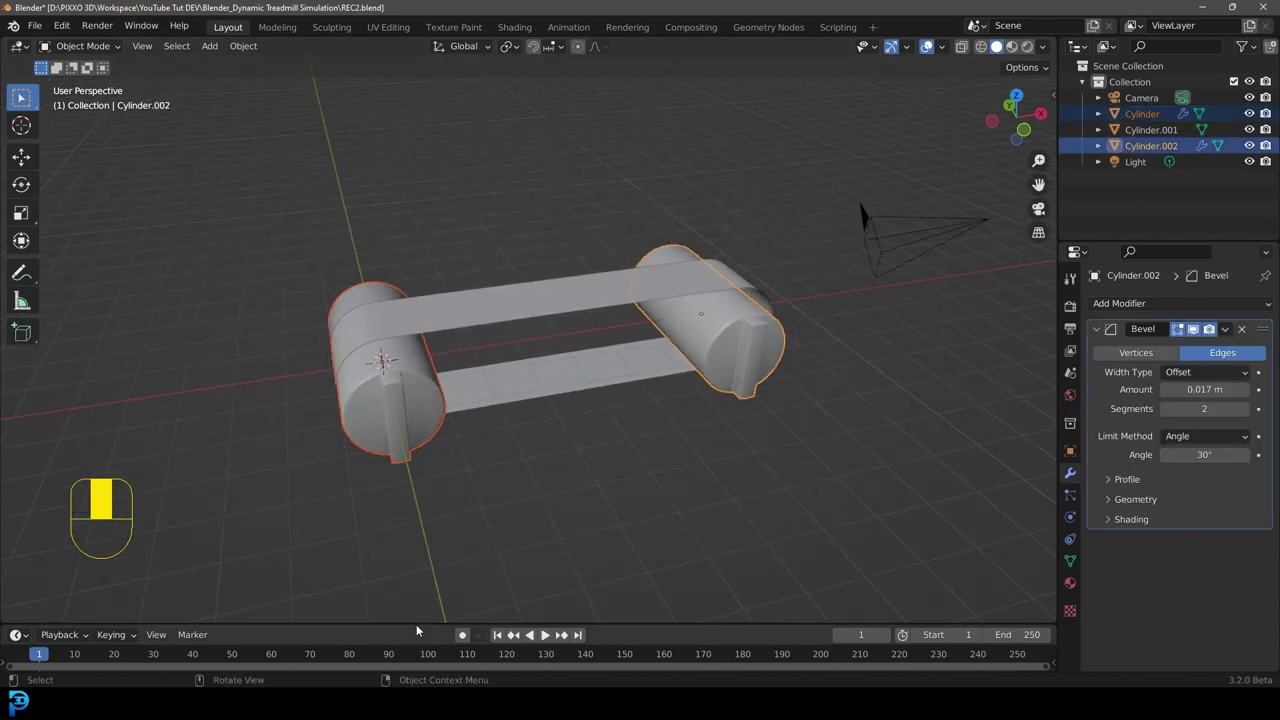
- Enlarge the timeline, keyframe the rollers' starting rotation, and show the N sidebar transforms
{"action": "left_click_drag", "start_coordinate": [417, 622], "coordinate": [1047, 96]}
{"action": "key", "text": "i"}
{"action": "key", "text": "n"}
- At frame 160, give Cylinder.002 a 1300° Y rotation and keyframe it
{"action": "left_click_drag", "start_coordinate": [1047, 96], "coordinate": [198, 535]}
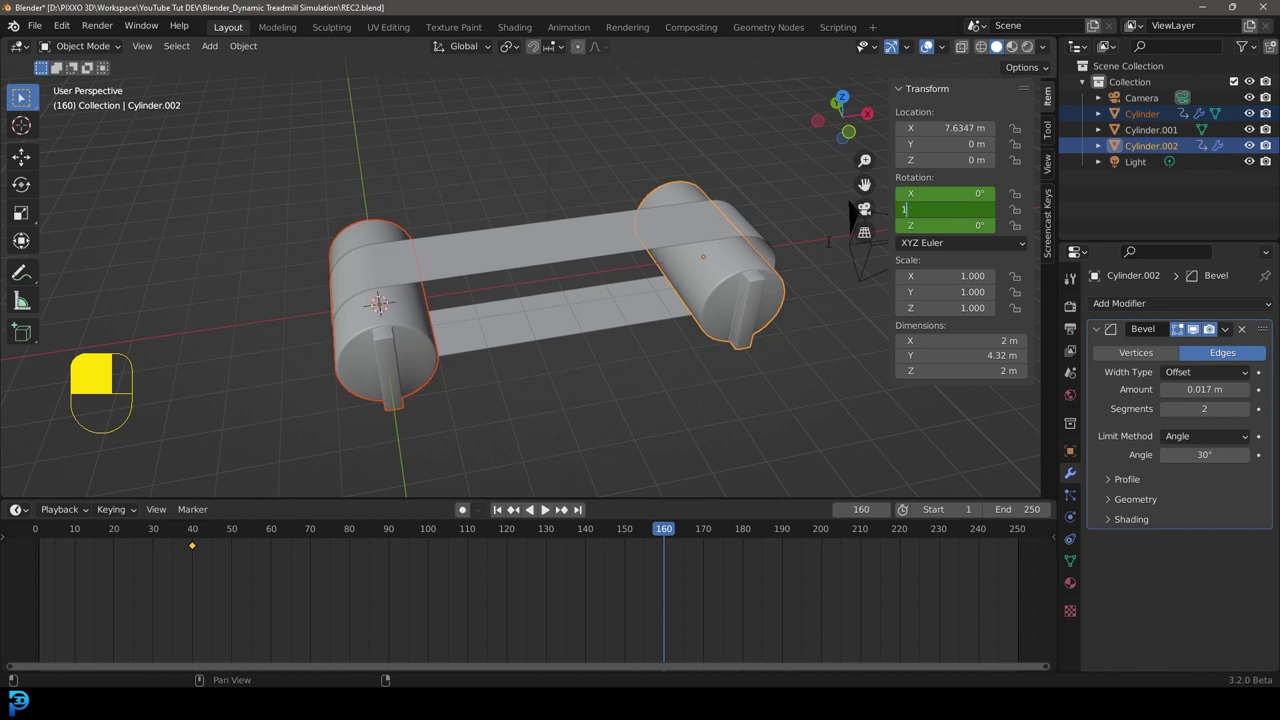
{"action": "key", "text": "0"}
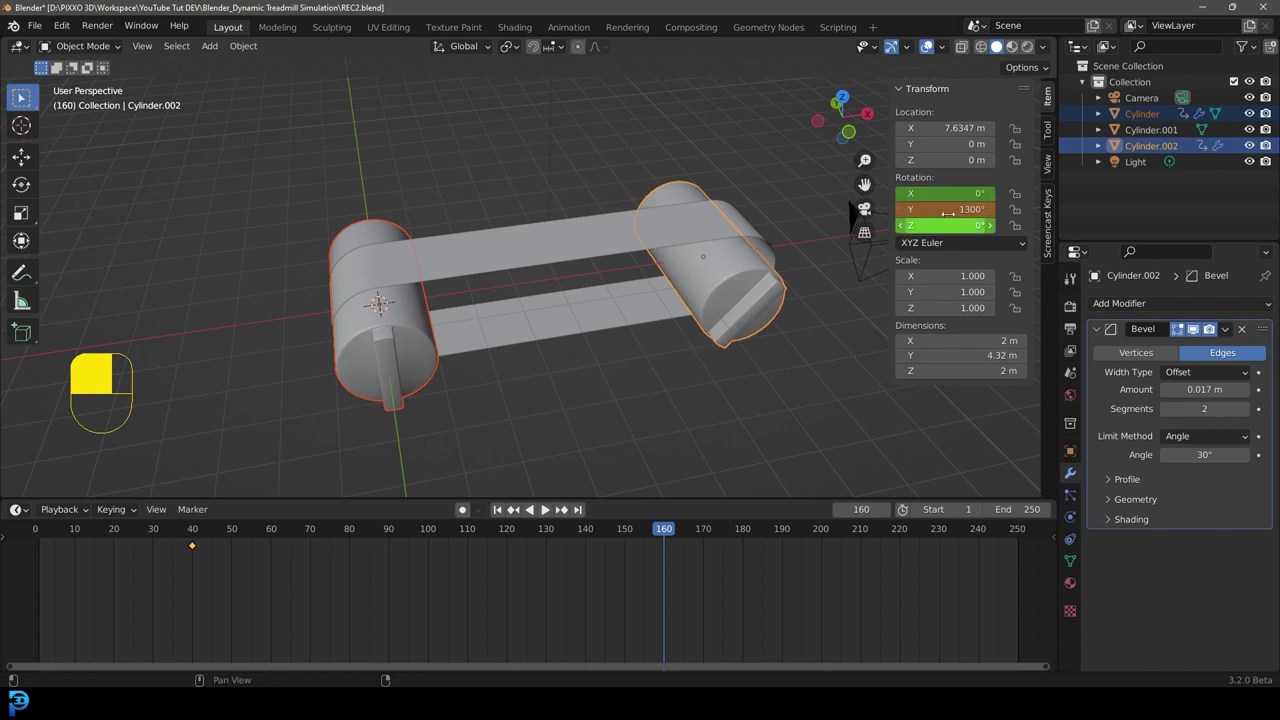
{"action": "key", "text": "i"}
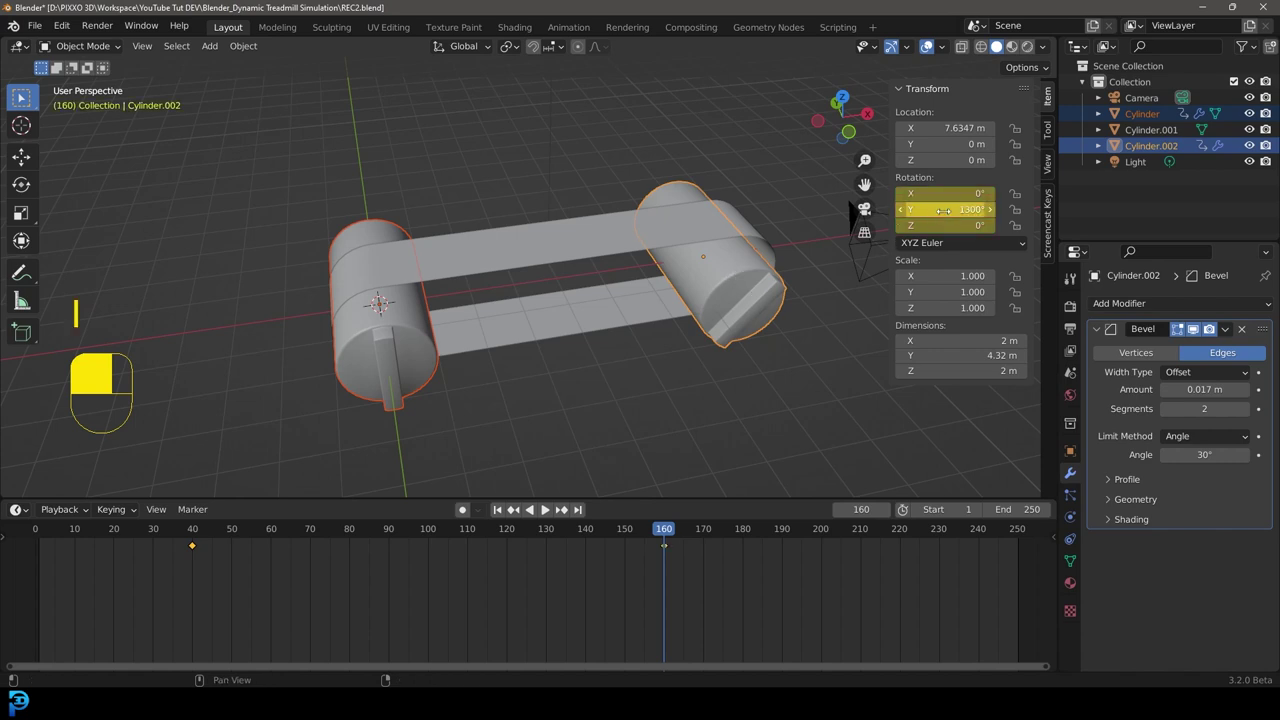
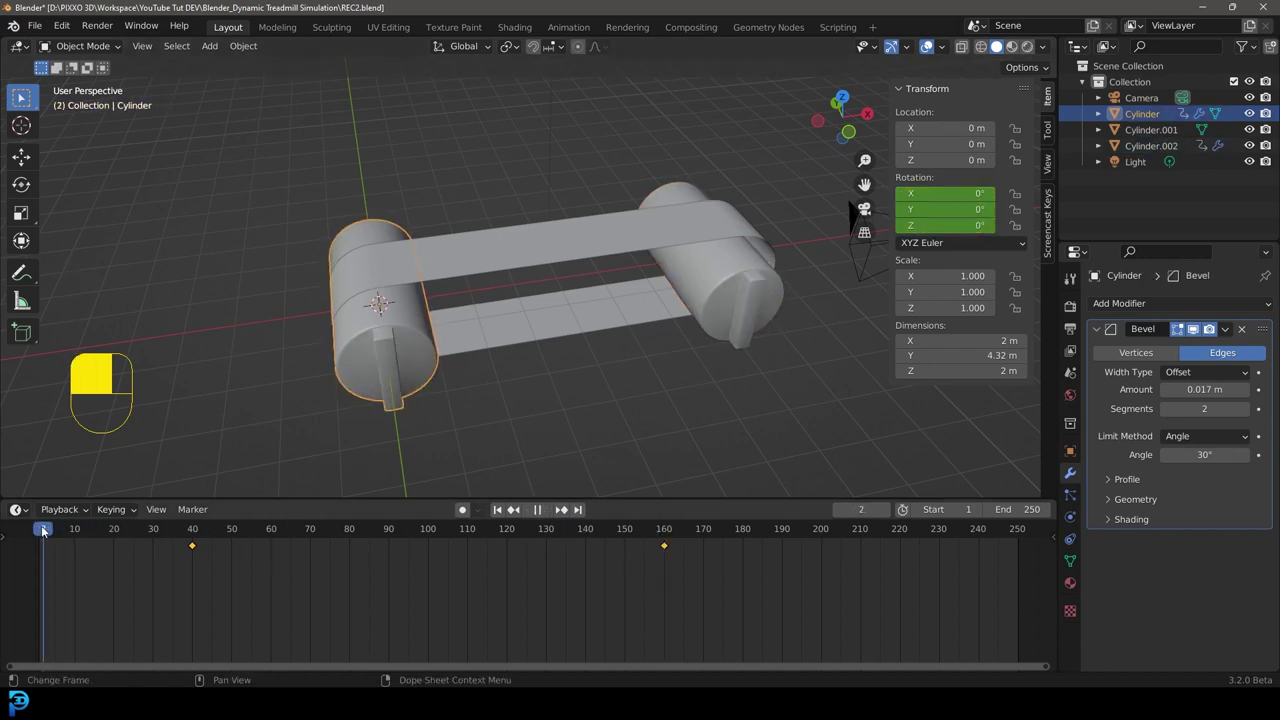
- Play and stop the animation, then make frame 180 the scene's end frame
{"action": "key", "text": "space"}
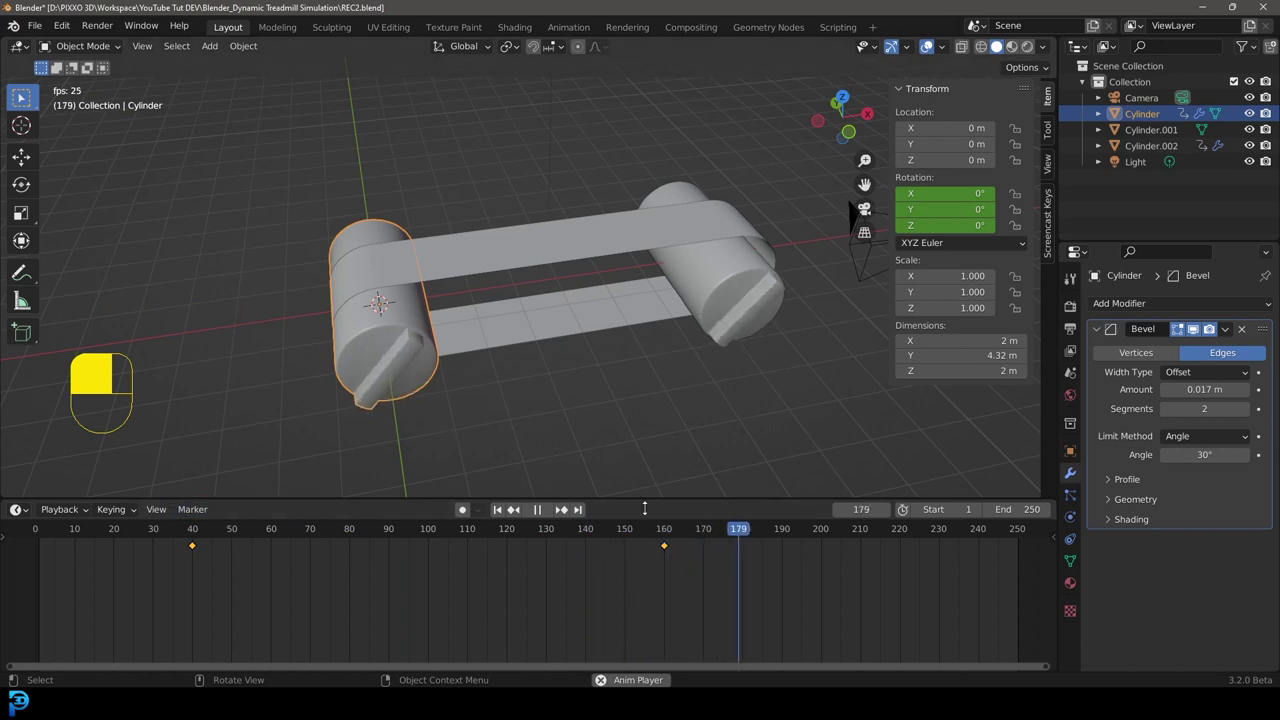
{"action": "key", "text": "space"}
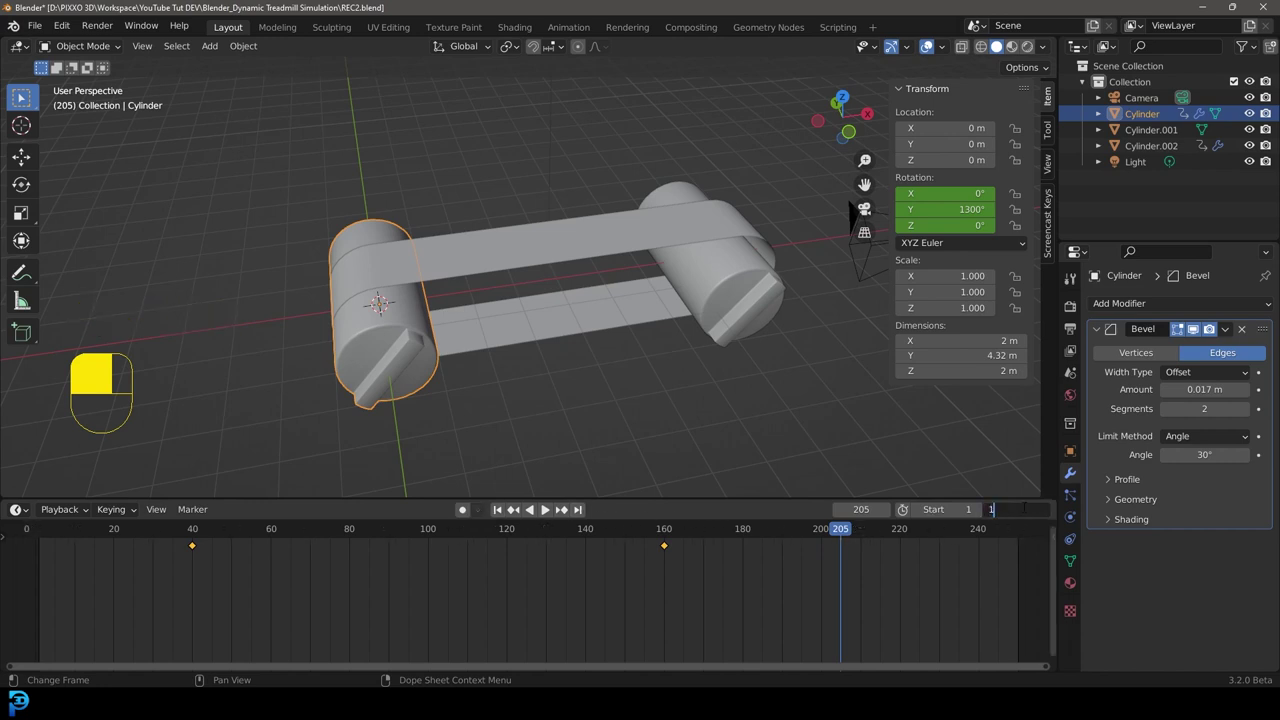
{"action": "key", "text": "space"}
- Toggle playback over the 1–180 range, leaving it stopped at frame 21
{"action": "key", "text": "space"}
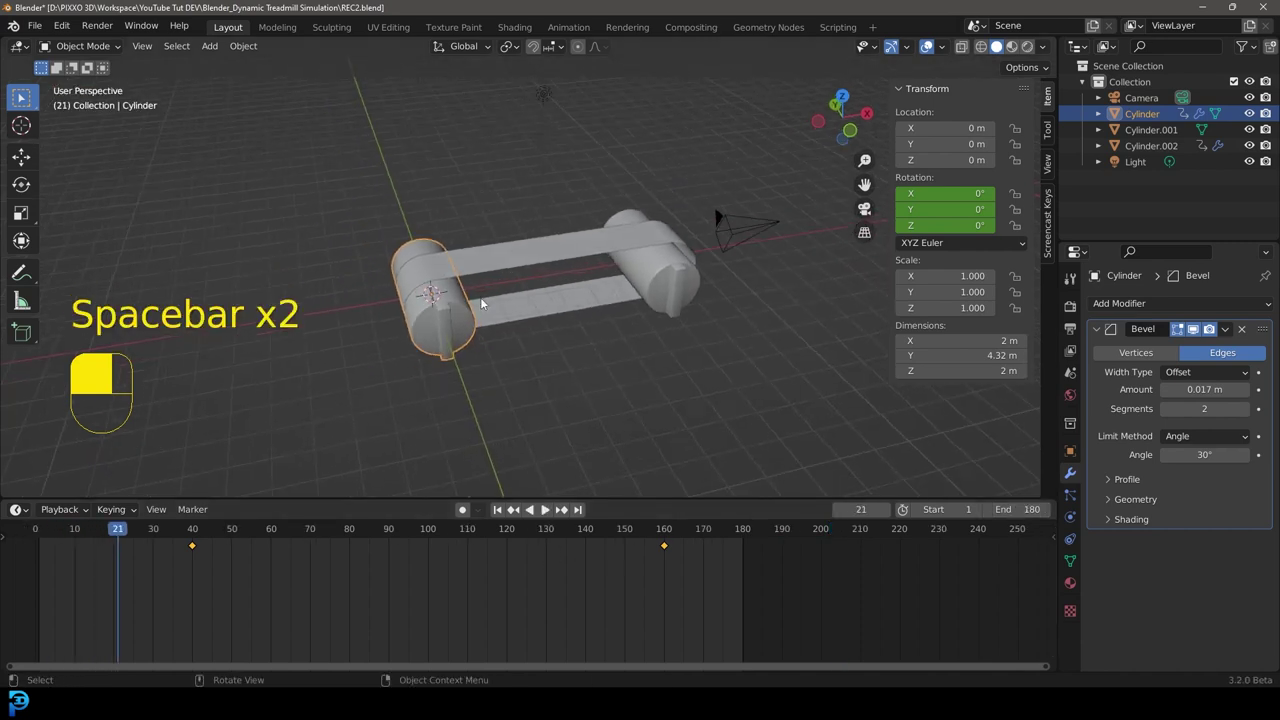
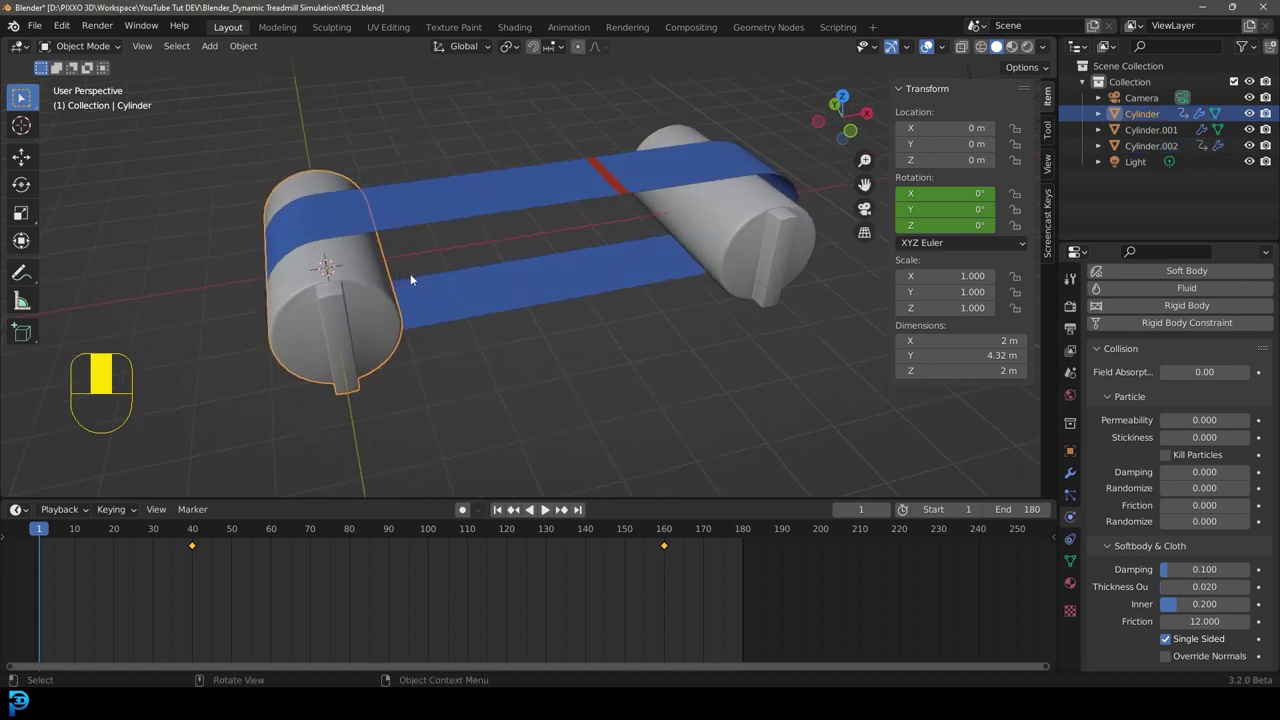
- Add an Empty via Shift+A and position it beside the roller
{"action": "key", "text": "shift+a"}
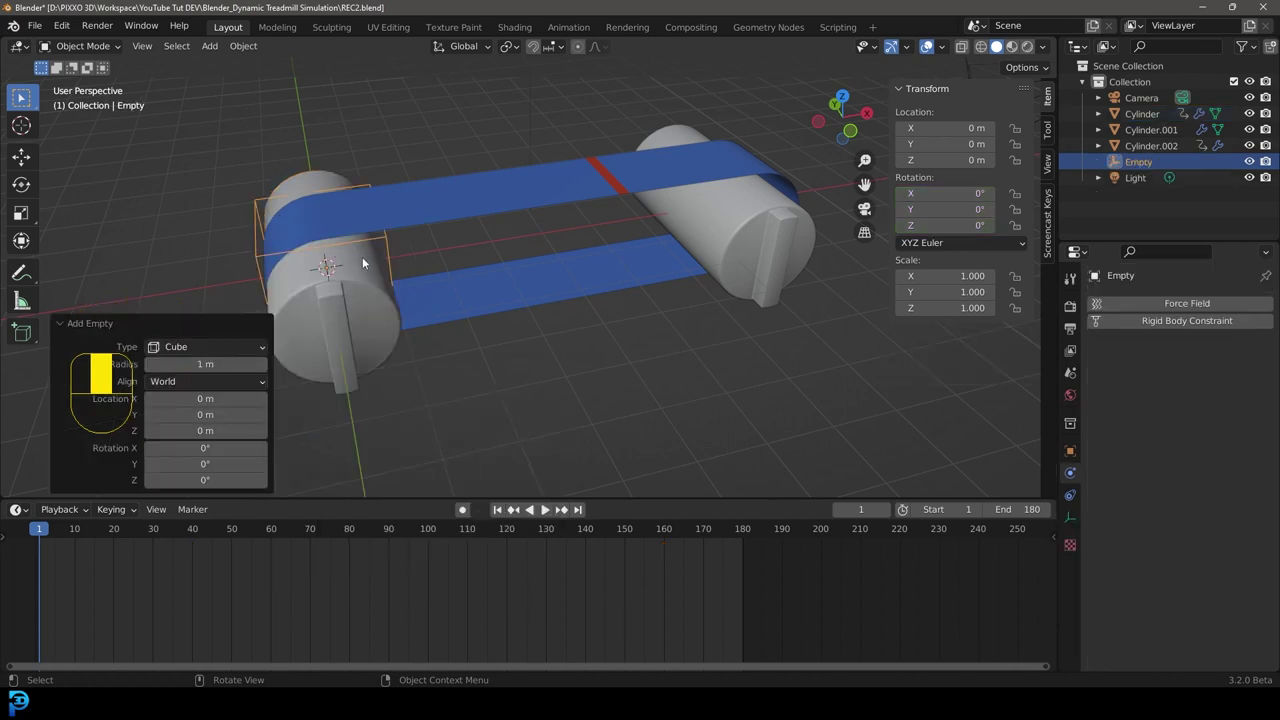
{"action": "left_click", "coordinate": [519, 296]}
{"action": "left_click_drag", "start_coordinate": [519, 296], "coordinate": [570, 236]}
{"action": "left_click", "coordinate": [570, 236]}
{"action": "left_click_drag", "start_coordinate": [567, 234], "coordinate": [574, 228]}
- Parent the roller cylinder to the new empty with Ctrl+P
{"action": "key", "text": "ctrl+p"}
{"action": "left_click", "coordinate": [574, 228]}
{"action": "left_click_drag", "start_coordinate": [574, 228], "coordinate": [304, 535]}
- Move the empty, test playback, and keyframe its position at two points
{"action": "key", "text": "g"}
{"action": "key", "text": "space"}
{"action": "key", "text": "space"}
{"action": "left_click_drag", "start_coordinate": [304, 535], "coordinate": [531, 249]}
{"action": "key", "text": "i"}
{"action": "key", "text": "g"}
{"action": "left_click_drag", "start_coordinate": [531, 249], "coordinate": [603, 541]}
{"action": "key", "text": "i"}
- Replay from the first frame, then reposition the empty in front orthographic view
{"action": "key", "text": "shift+Left"}
{"action": "key", "text": "space"}
{"action": "key", "text": "space"}
{"action": "key", "text": "KP_1"}
{"action": "left_click_drag", "start_coordinate": [603, 541], "coordinate": [467, 276]}
{"action": "key", "text": "g"}
- Insert a rotation keyframe on the roller and review playback from the first frame
{"action": "left_click_drag", "start_coordinate": [467, 276], "coordinate": [387, 533]}
{"action": "key", "text": "i"}
{"action": "left_click_drag", "start_coordinate": [387, 533], "coordinate": [445, 305]}
{"action": "key", "text": "space"}
{"action": "key", "text": "space"}
{"action": "key", "text": "z"}
{"action": "key", "text": "shift+Left"}
{"action": "key", "text": "space"}
{"action": "key", "text": "space"}
{"action": "key", "text": "z"}
- In front view, set and keyframe the roller's 1300° Y rotation, then check it from the camera
{"action": "key", "text": "KP_1"}
{"action": "key", "text": "g"}
{"action": "left_click_drag", "start_coordinate": [445, 305], "coordinate": [615, 194]}
{"action": "key", "text": "i"}
{"action": "key", "text": "shift+Left"}
{"action": "key", "text": "space"}
{"action": "key", "text": "KP_0"}
{"action": "key", "text": "shift+Left"}
- Set the belt's cloth cache to cover frames 1–180 and start recomputing it
{"action": "left_click", "coordinate": [615, 194]}
{"action": "left_click_drag", "start_coordinate": [615, 194], "coordinate": [1068, 474]}
{"action": "key", "text": "space"}
{"action": "left_click", "coordinate": [1068, 474]}
{"action": "left_click_drag", "start_coordinate": [1068, 474], "coordinate": [1113, 303]}
{"action": "left_click_drag", "start_coordinate": [1113, 303], "coordinate": [614, 221]}
{"action": "key", "text": "alt+a"}
- Adjust the roller's collision settings in Physics properties and save REC2.blend
{"action": "left_click_drag", "start_coordinate": [614, 221], "coordinate": [1067, 512]}
{"action": "left_click", "coordinate": [1067, 512]}
{"action": "left_click_drag", "start_coordinate": [1067, 513], "coordinate": [1136, 582]}
{"action": "left_click_drag", "start_coordinate": [1136, 582], "coordinate": [1117, 507]}
{"action": "left_click_drag", "start_coordinate": [1117, 507], "coordinate": [1176, 592]}
{"action": "left_click_drag", "start_coordinate": [1176, 592], "coordinate": [466, 365]}
{"action": "key", "text": "ctrl+s"}
{"action": "key", "text": "ctrl+s"}
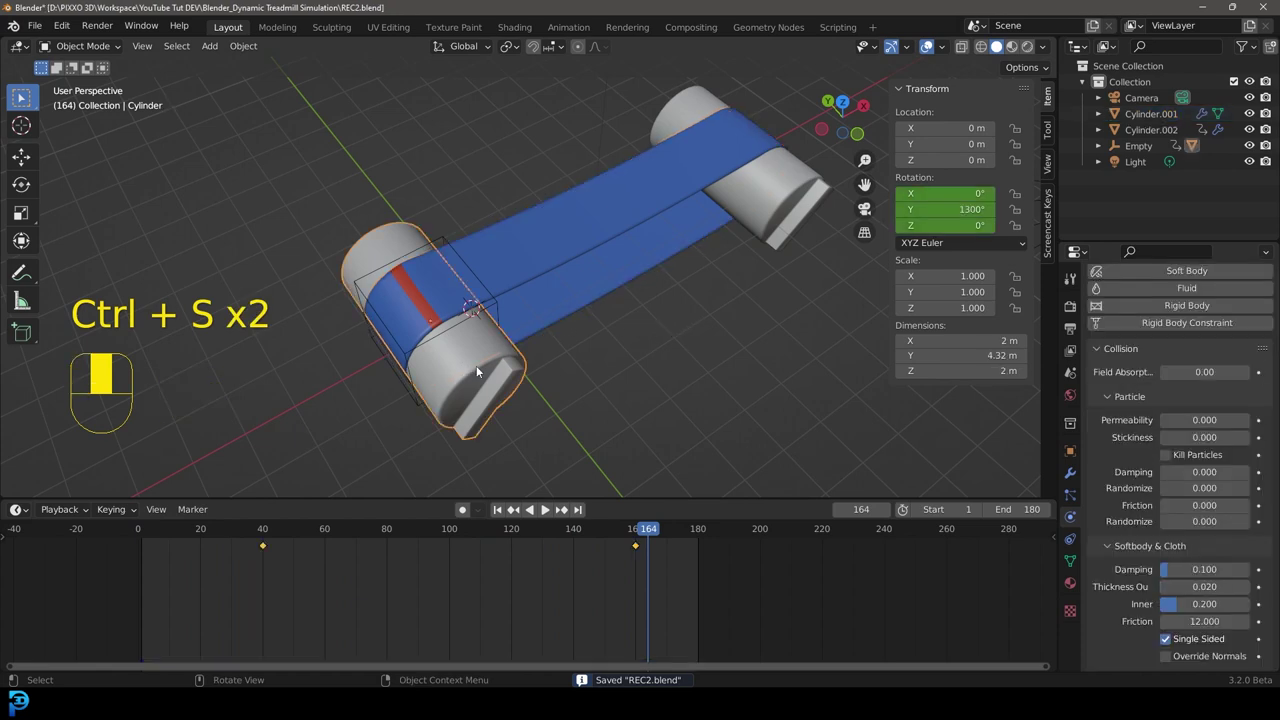
- Play back the roller animation with the blue belt's red stripe turning
{"action": "key", "text": "space"}
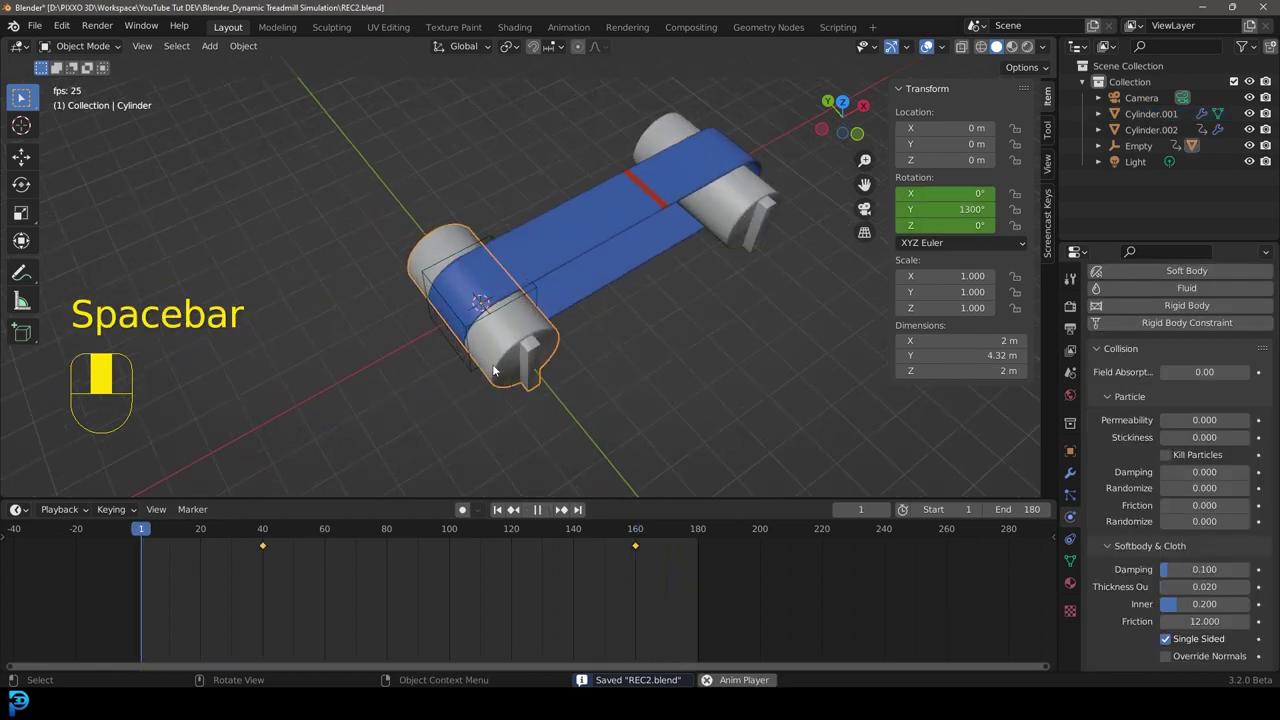
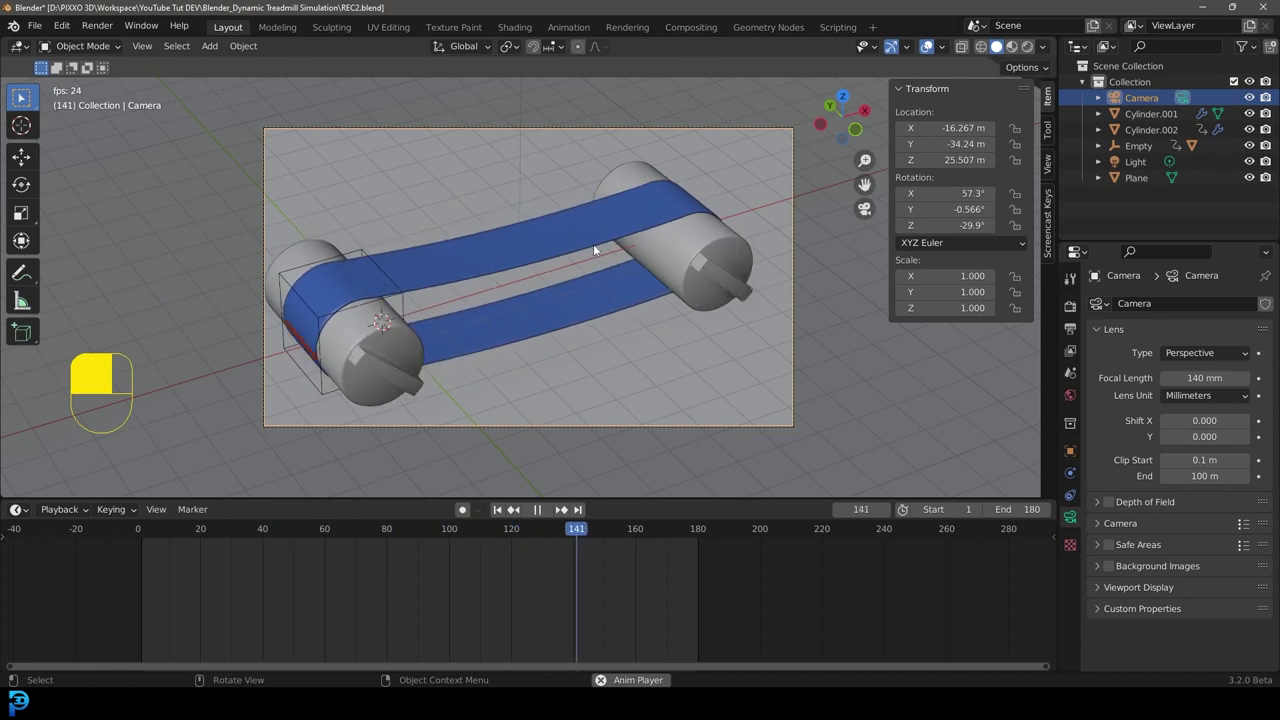
- Set the World background to a Nishita Sky Texture with 100 render samples and save REC2.blend
{"action": "key", "text": "space"}
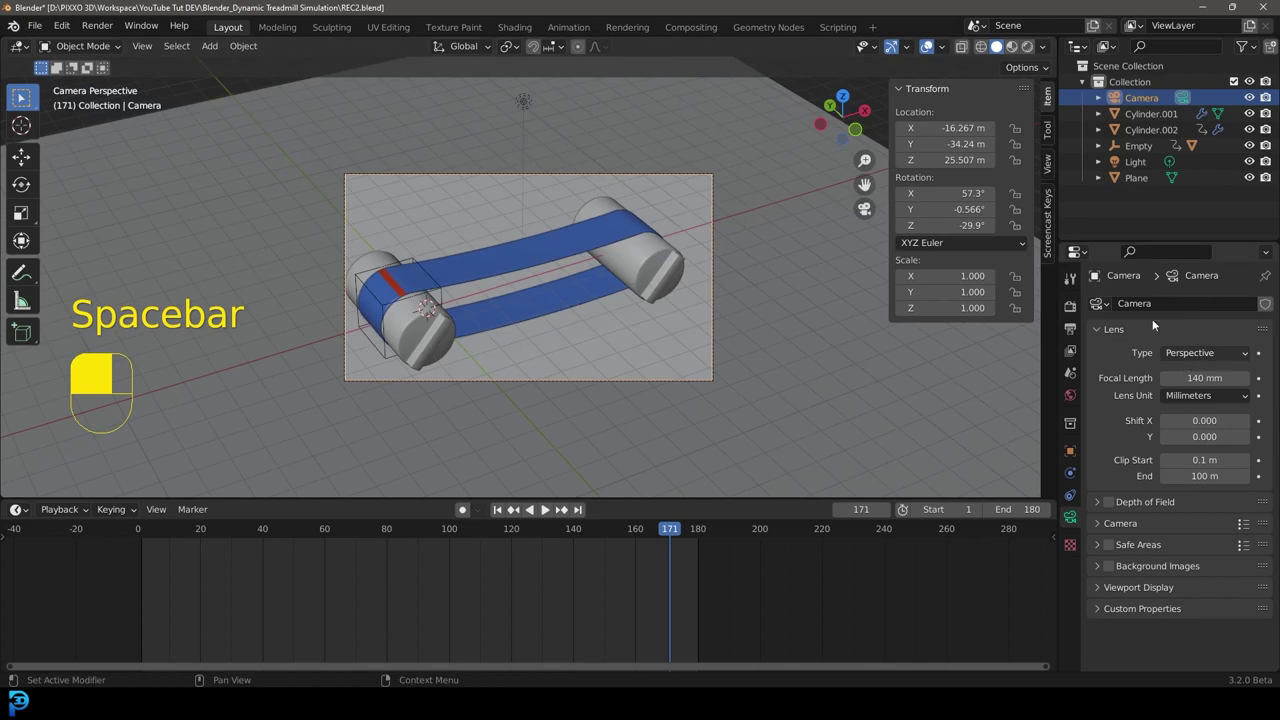
{"action": "left_click_drag", "start_coordinate": [1075, 311], "coordinate": [1211, 309]}
{"action": "left_click_drag", "start_coordinate": [1211, 309], "coordinate": [1071, 397]}
{"action": "key", "text": "0"}
{"action": "key", "text": "ctrl+s"}
{"action": "key", "text": "ctrl+s"}
{"action": "left_click_drag", "start_coordinate": [1071, 397], "coordinate": [1168, 403]}
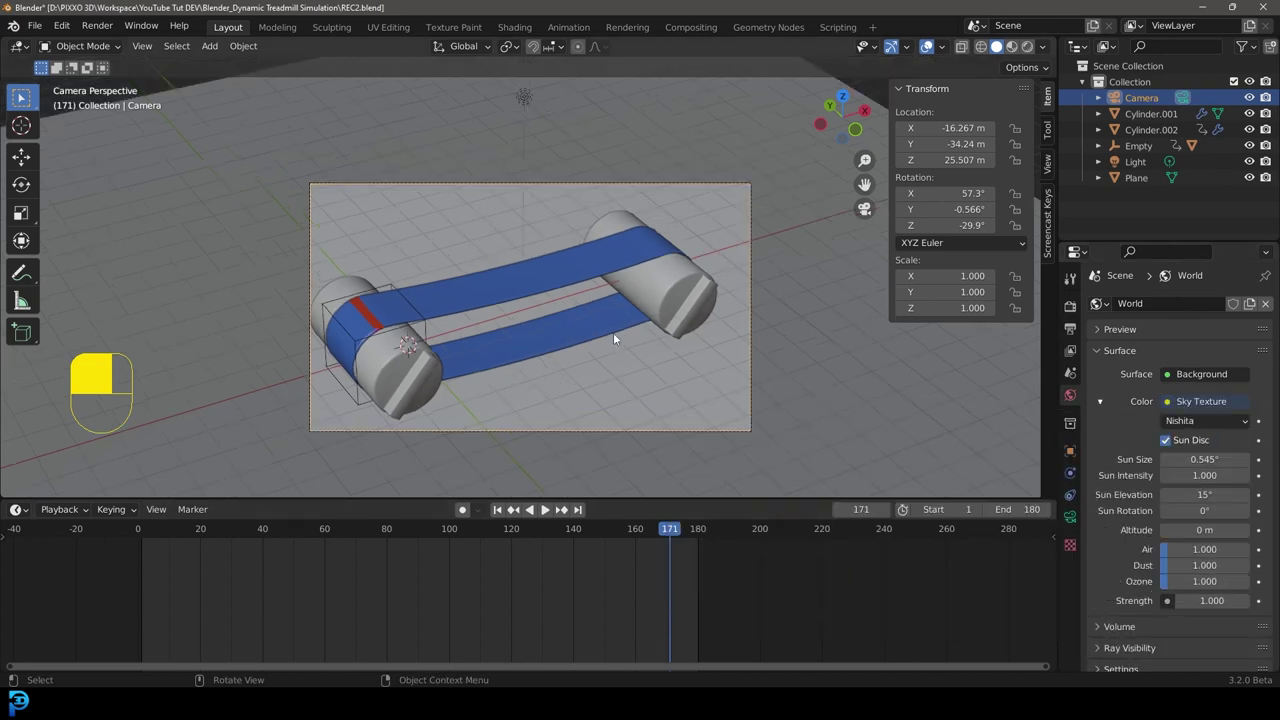
- Switch the viewport to Rendered shading and start marking a render region
{"action": "key", "text": "z"}
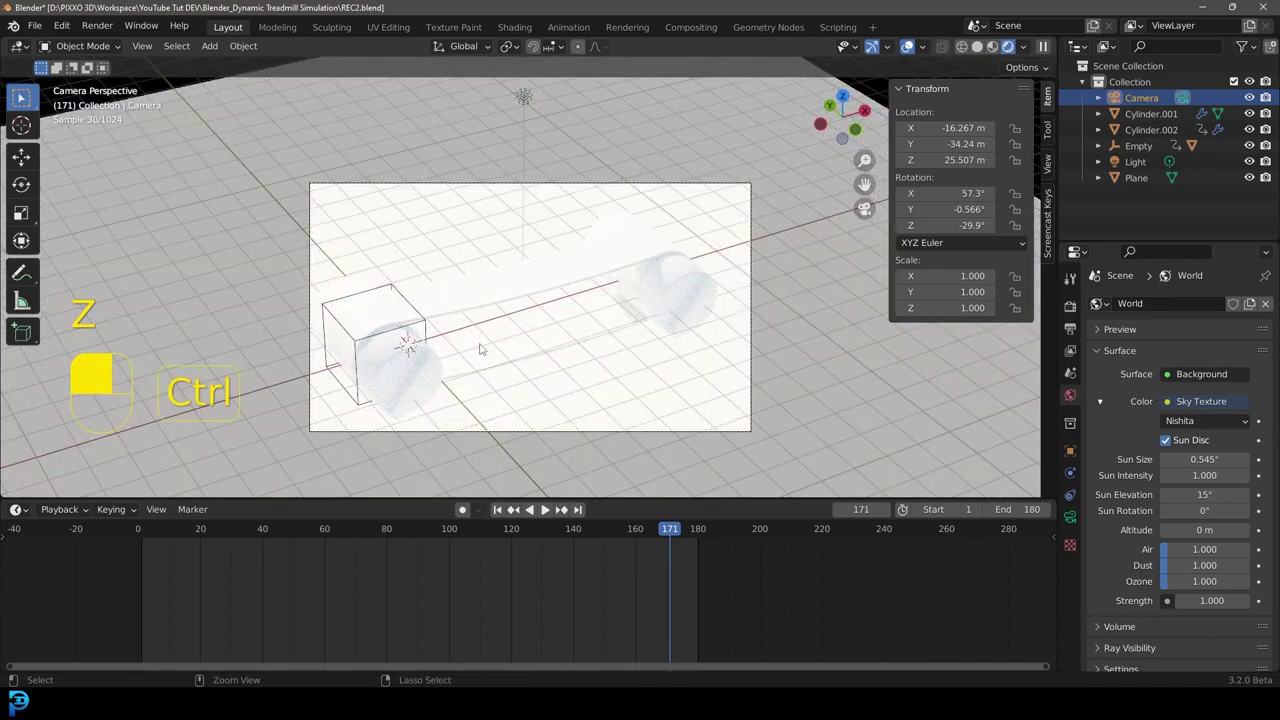
{"action": "key", "text": "ctrl+b"}
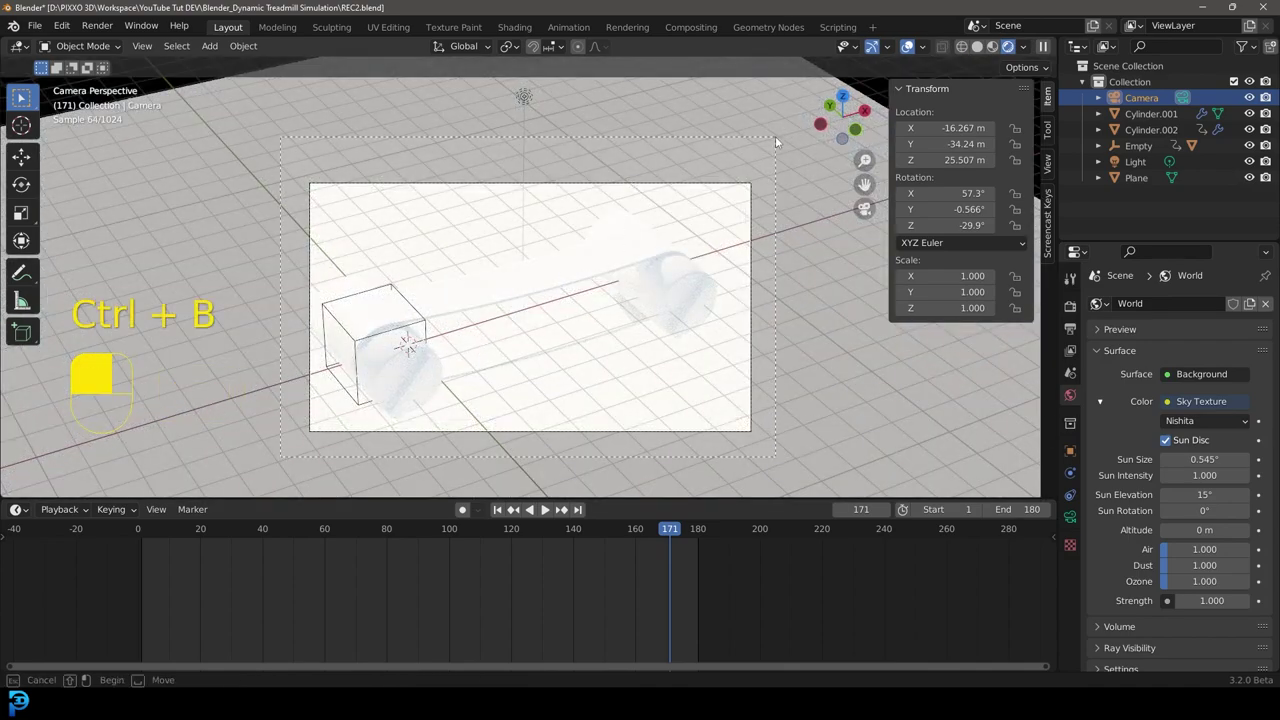
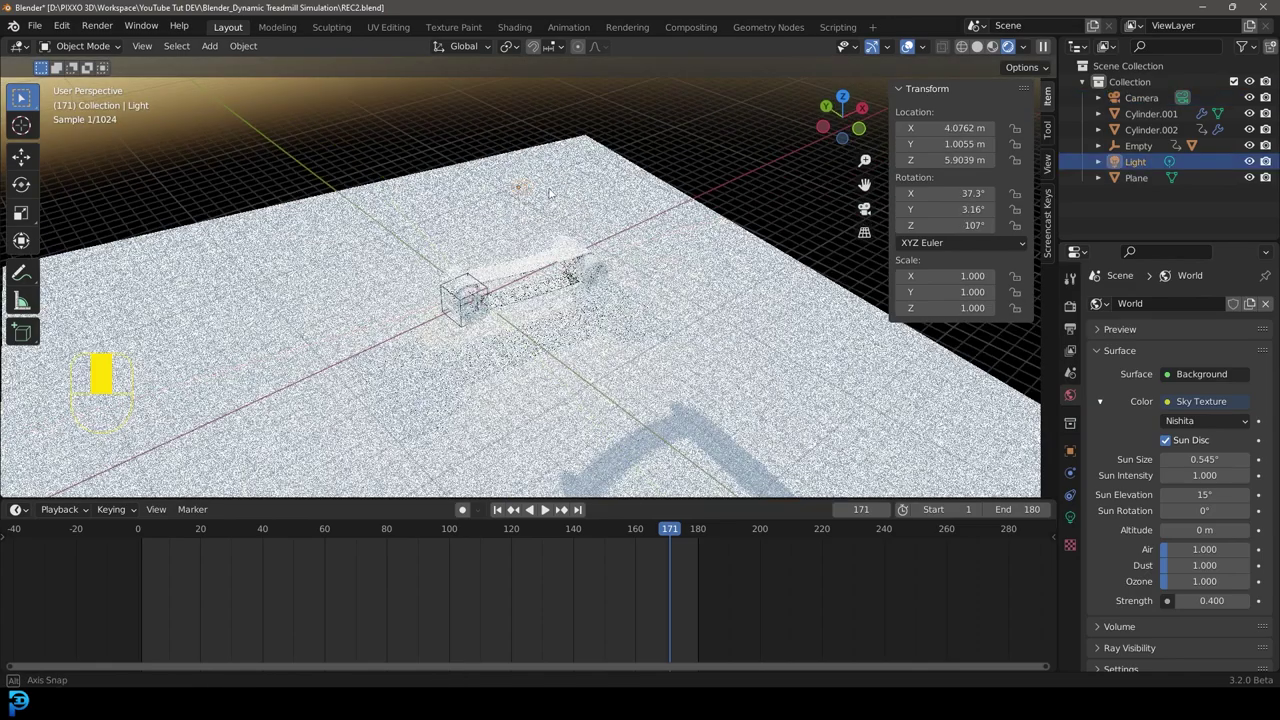
- Delete the original Light object and bring up the Add menu for a new area light
{"action": "key", "text": "x"}
{"action": "left_click_drag", "start_coordinate": [706, 206], "coordinate": [540, 235]}
{"action": "key", "text": "z"}
{"action": "key", "text": "x"}
{"action": "middle_click", "coordinate": [540, 235]}
{"action": "key", "text": "shift+a"}
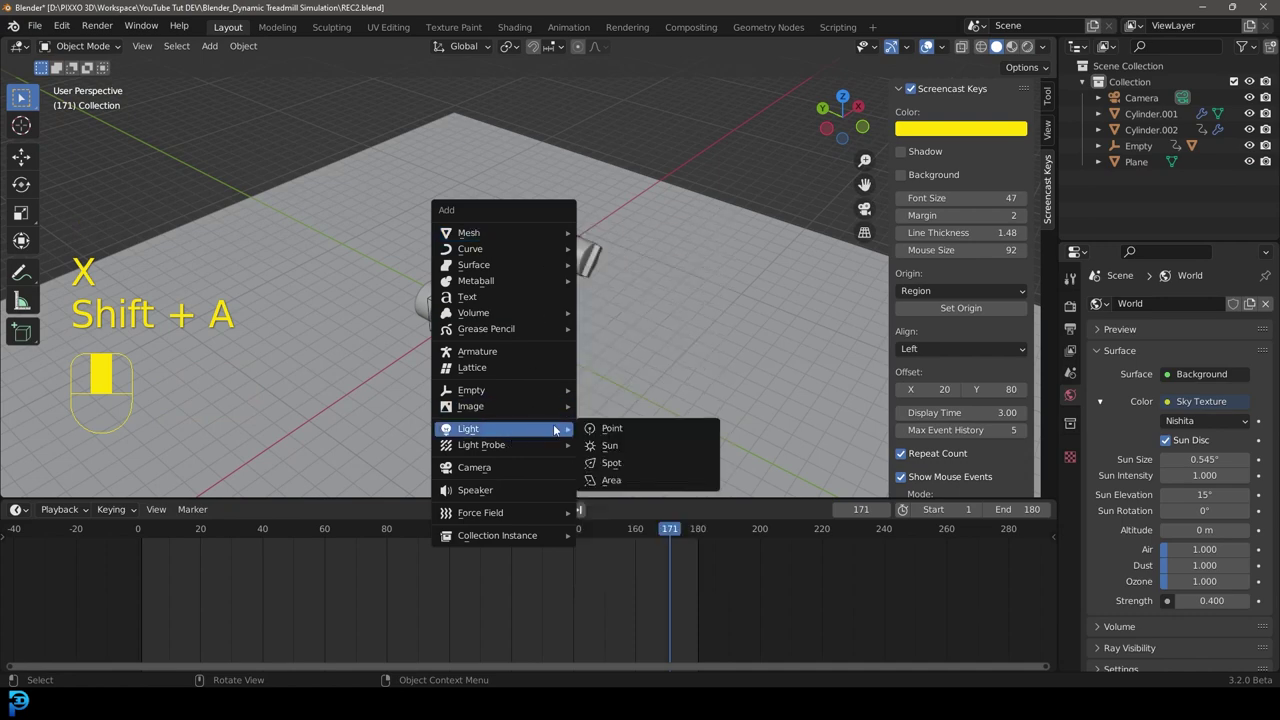
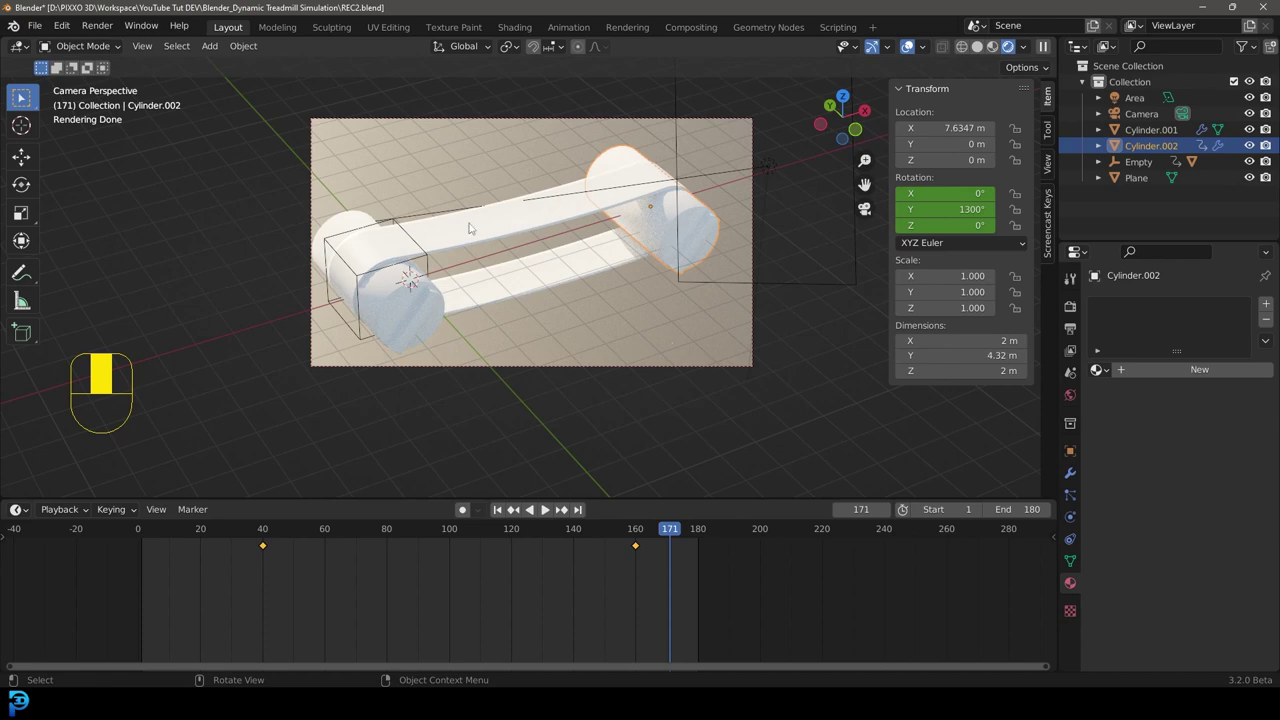
- Switch the viewport from rendered preview back to Solid shading via the Z pie menu
{"action": "key", "text": "z"}
{"action": "left_click_drag", "start_coordinate": [646, 238], "coordinate": [531, 236]}
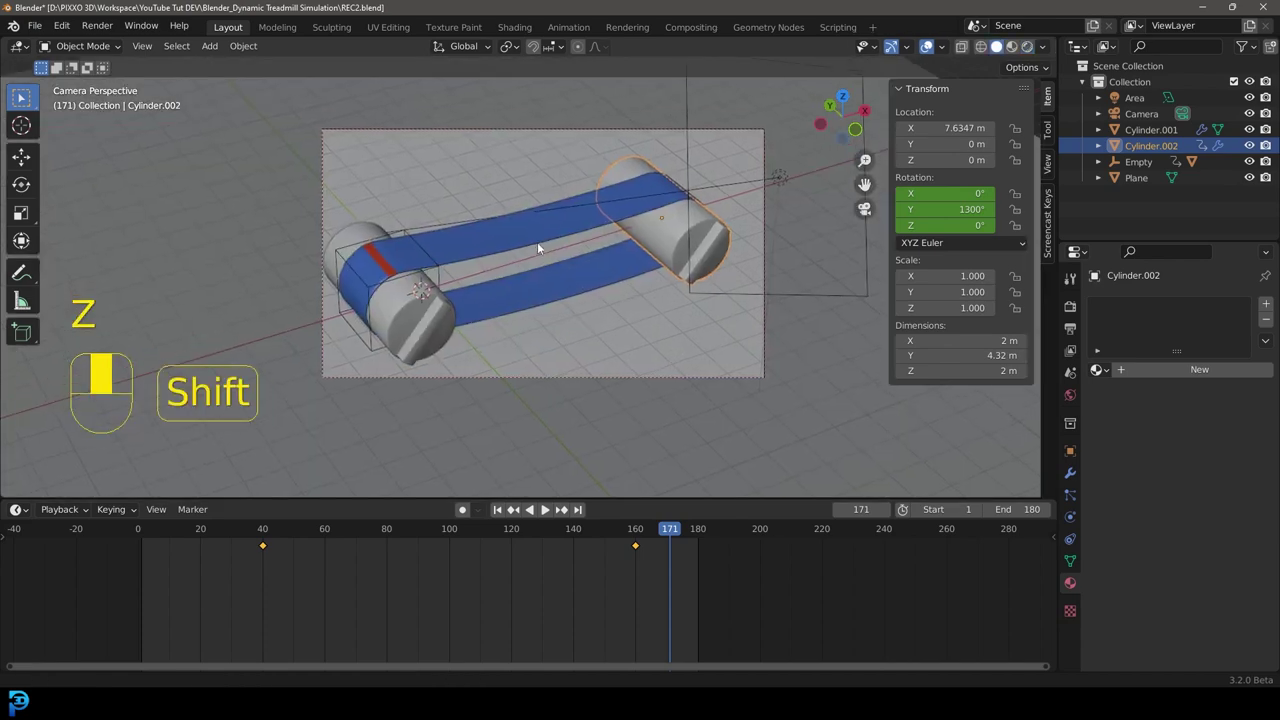